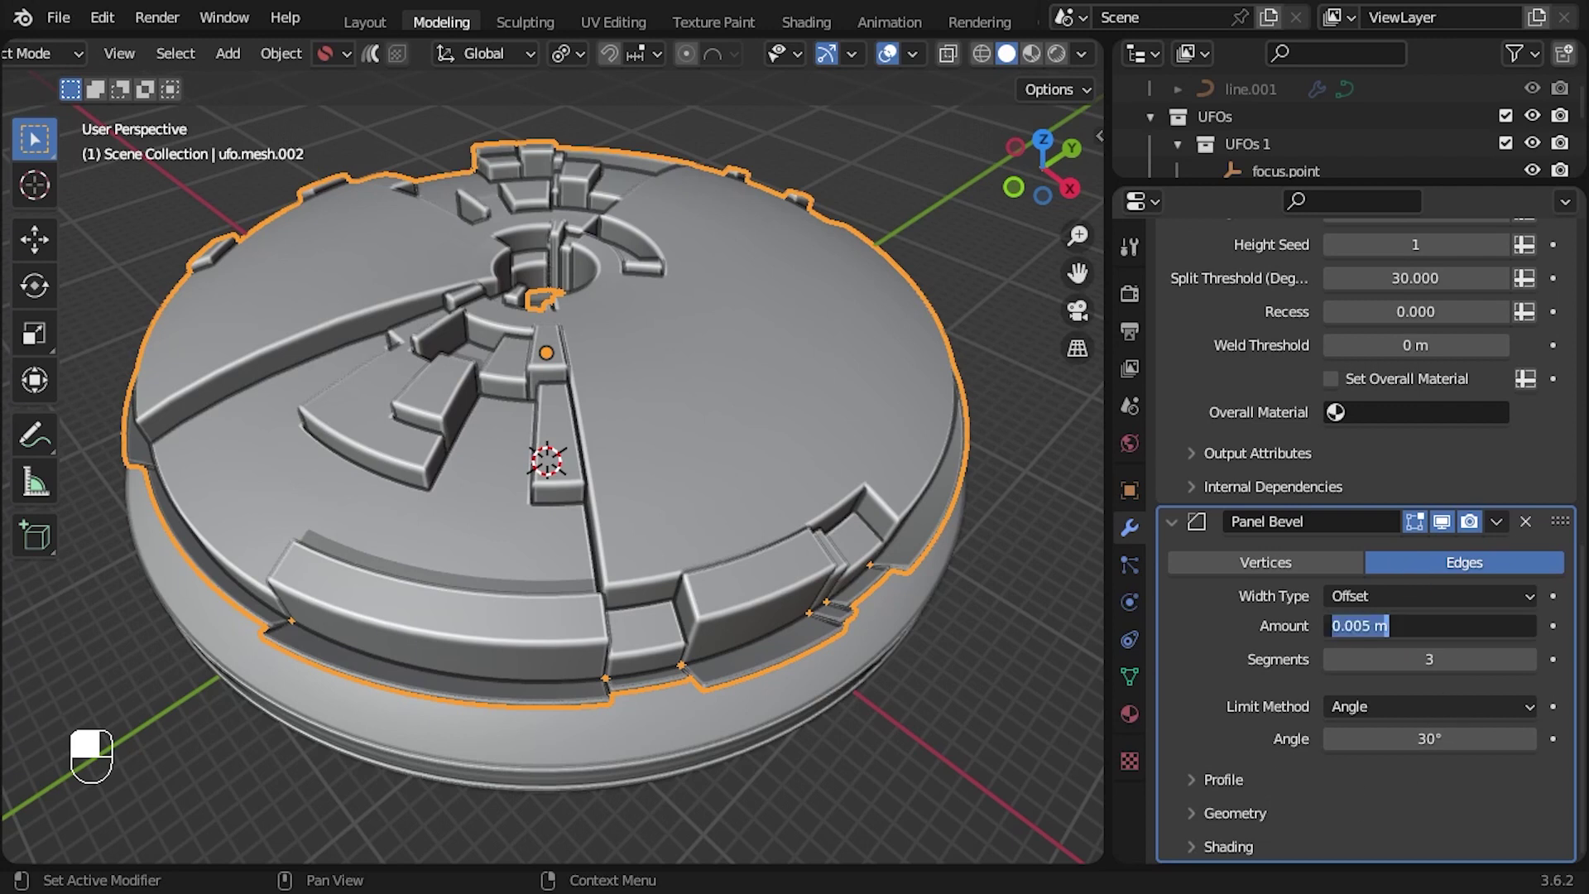
- Set the dome panels to height 0.002, deviation 0 and bevel amount 0.001
key(KP_0)
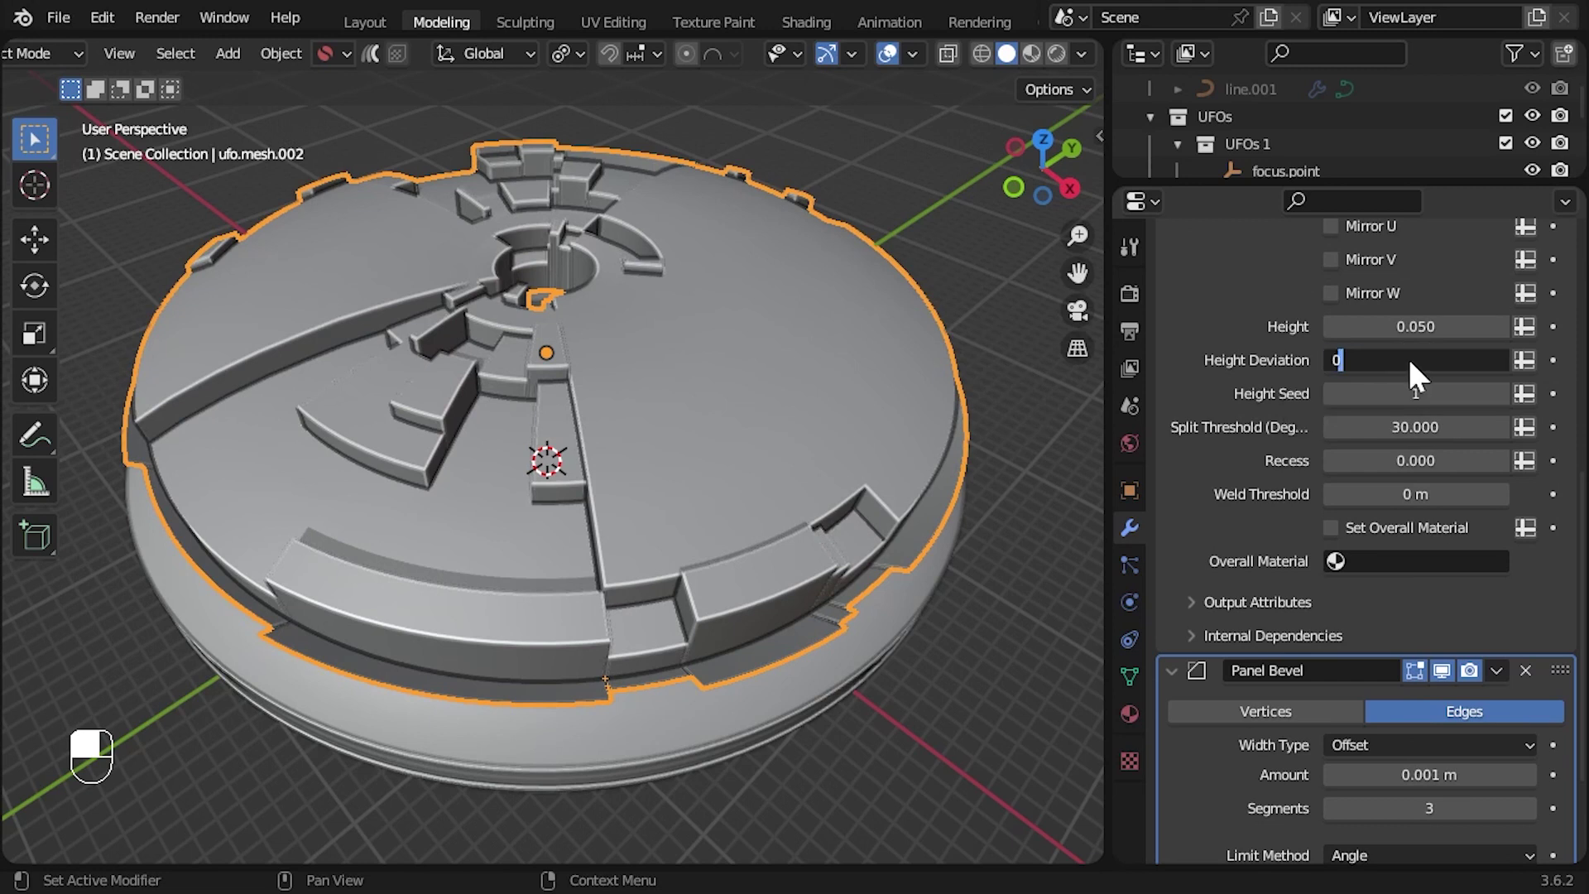
key(KP_0)
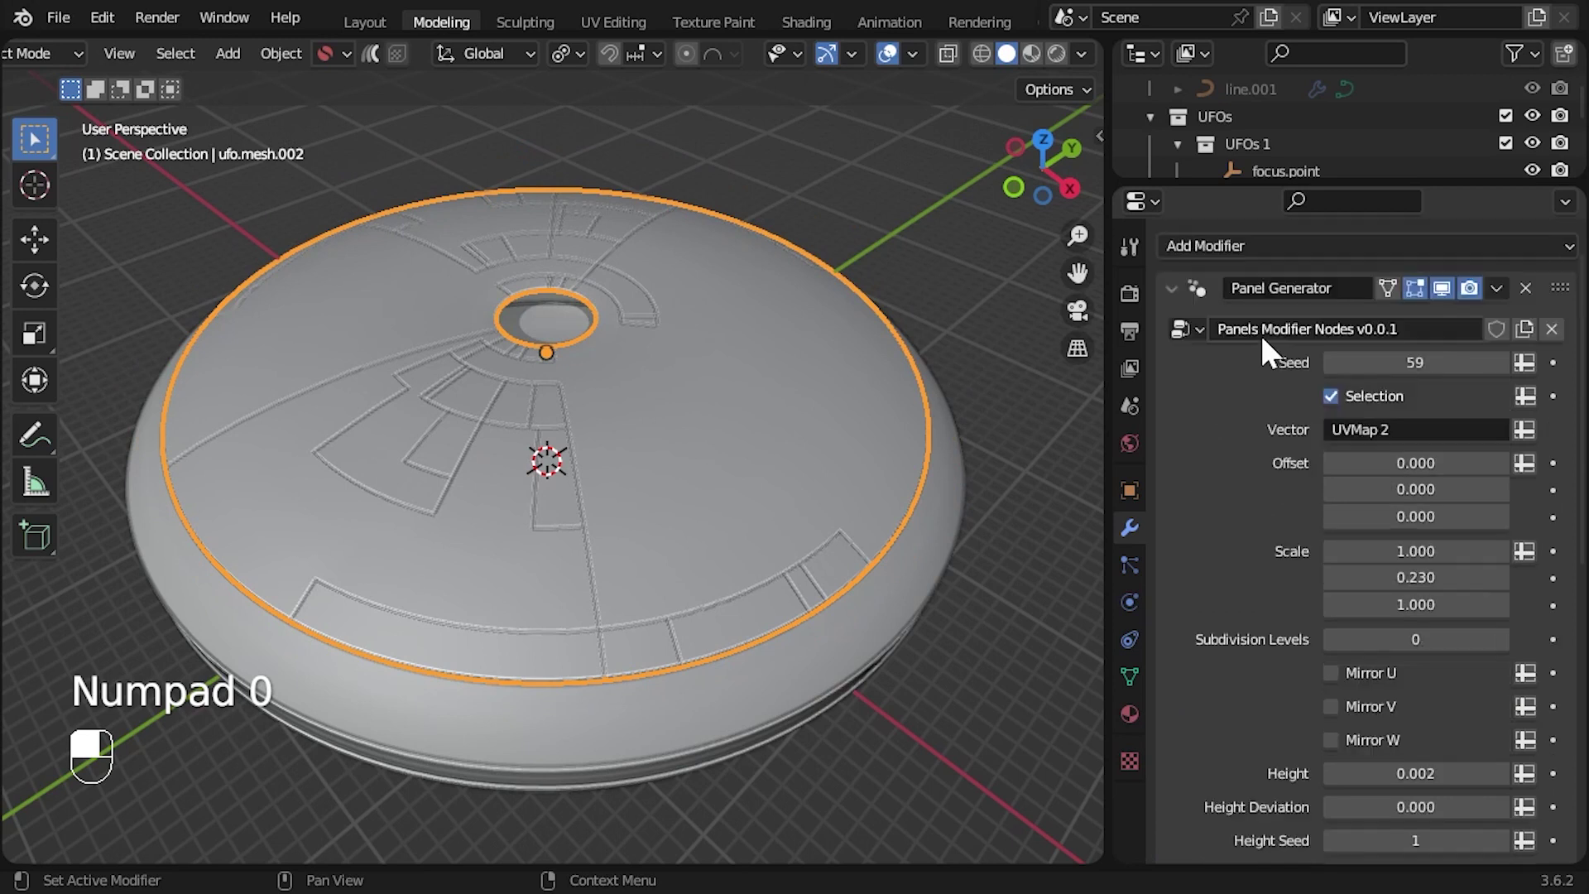
drag(1253, 503, 480, 729)
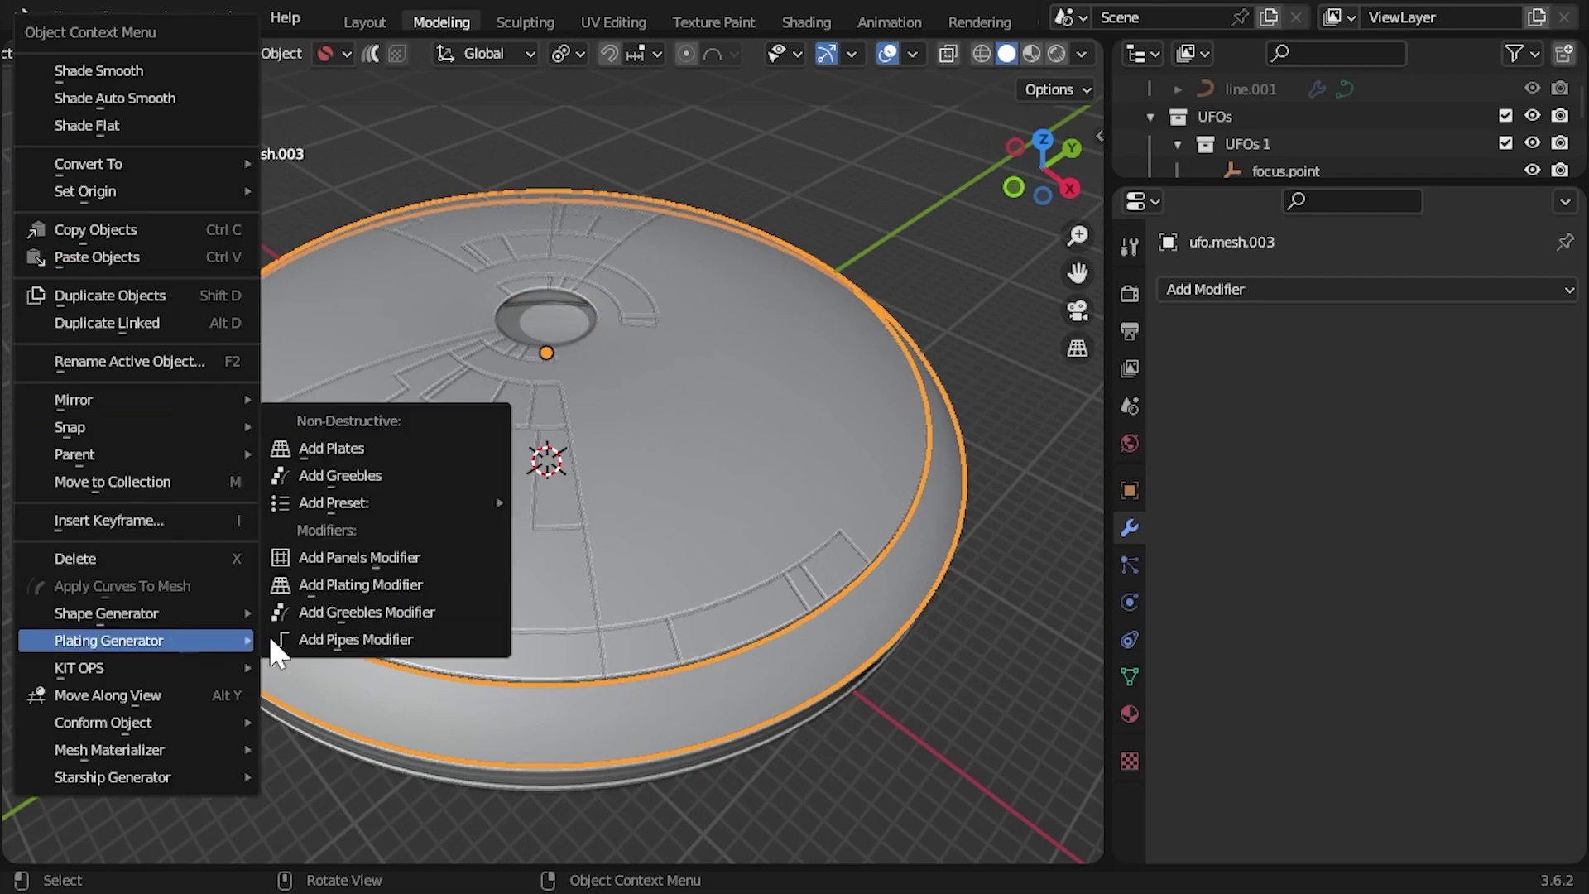
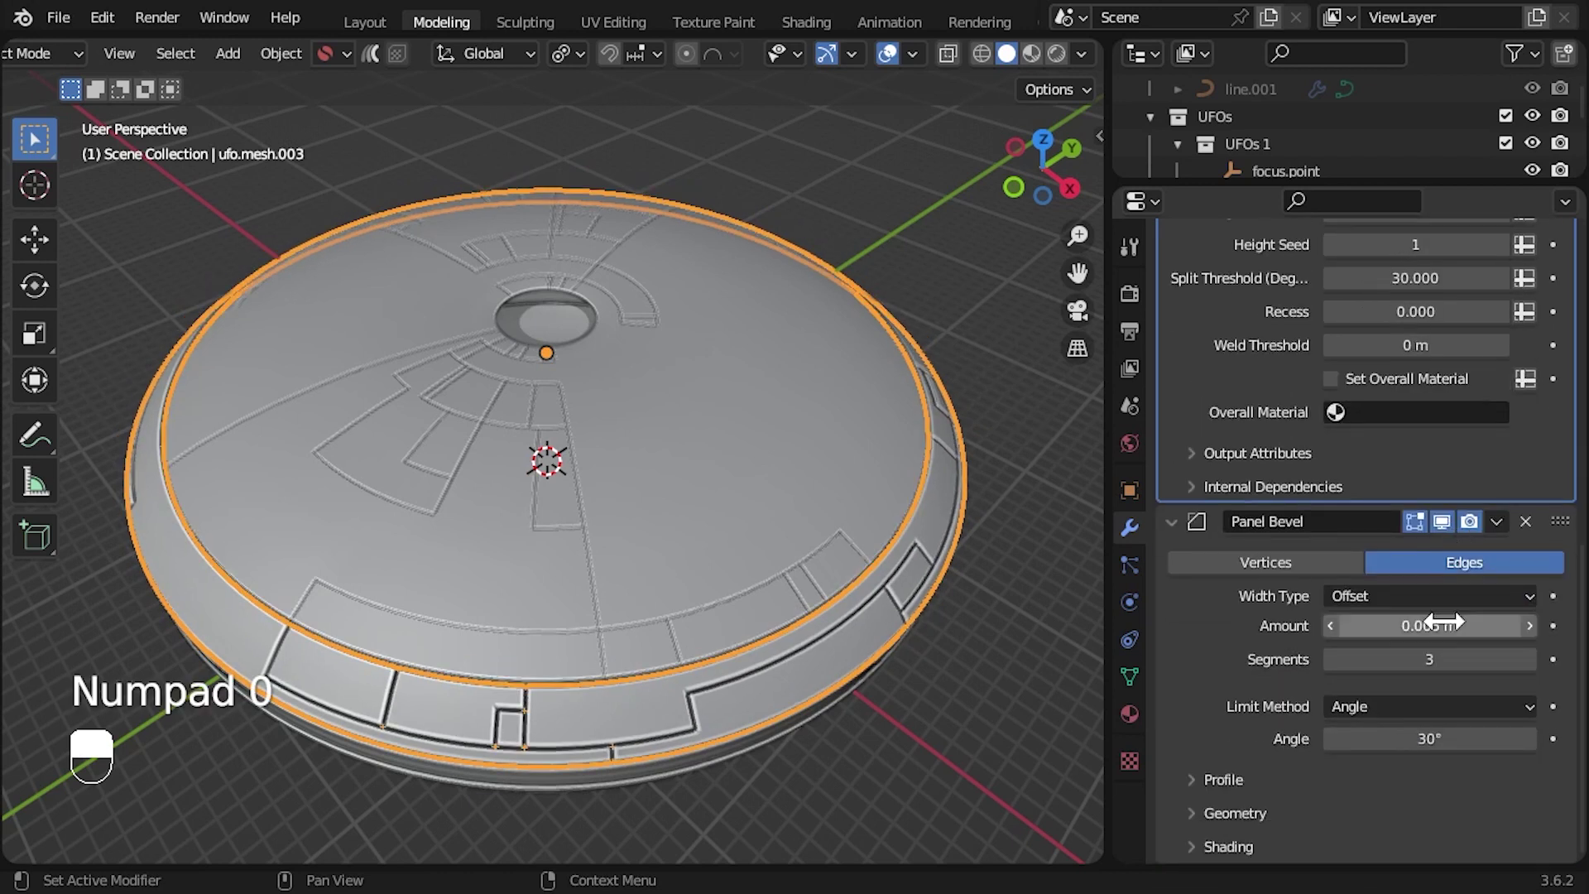
- Give the ring panels height 0.002, deviation 0.001 and bevel amount 0.001
key(KP_0)
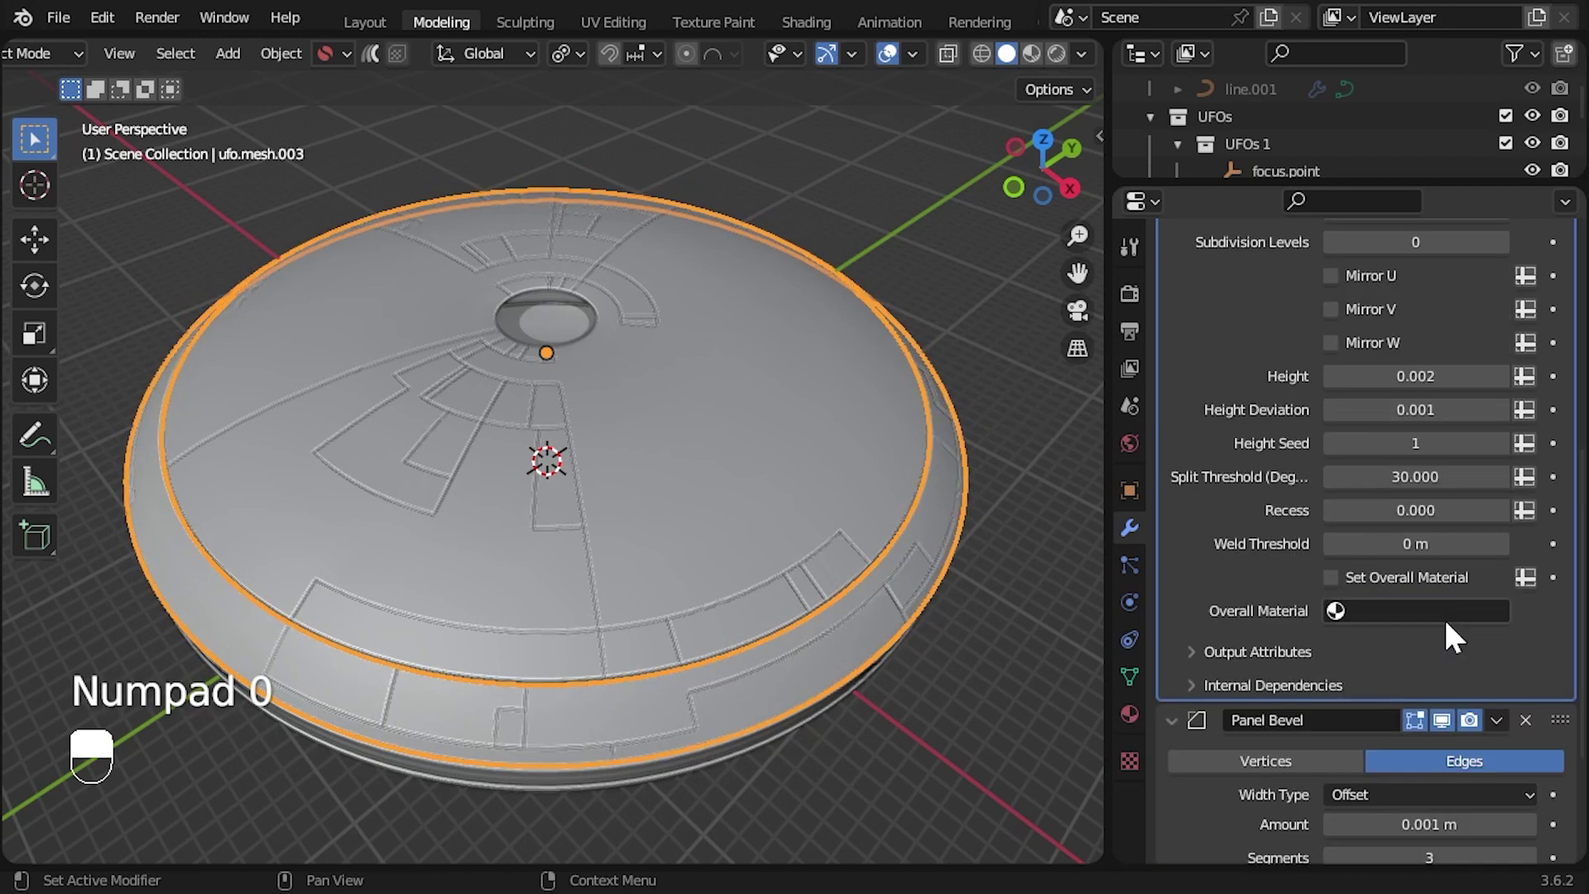
- Orbit to a side view of the saucer before adding plates to the band
drag(959, 393, 751, 362)
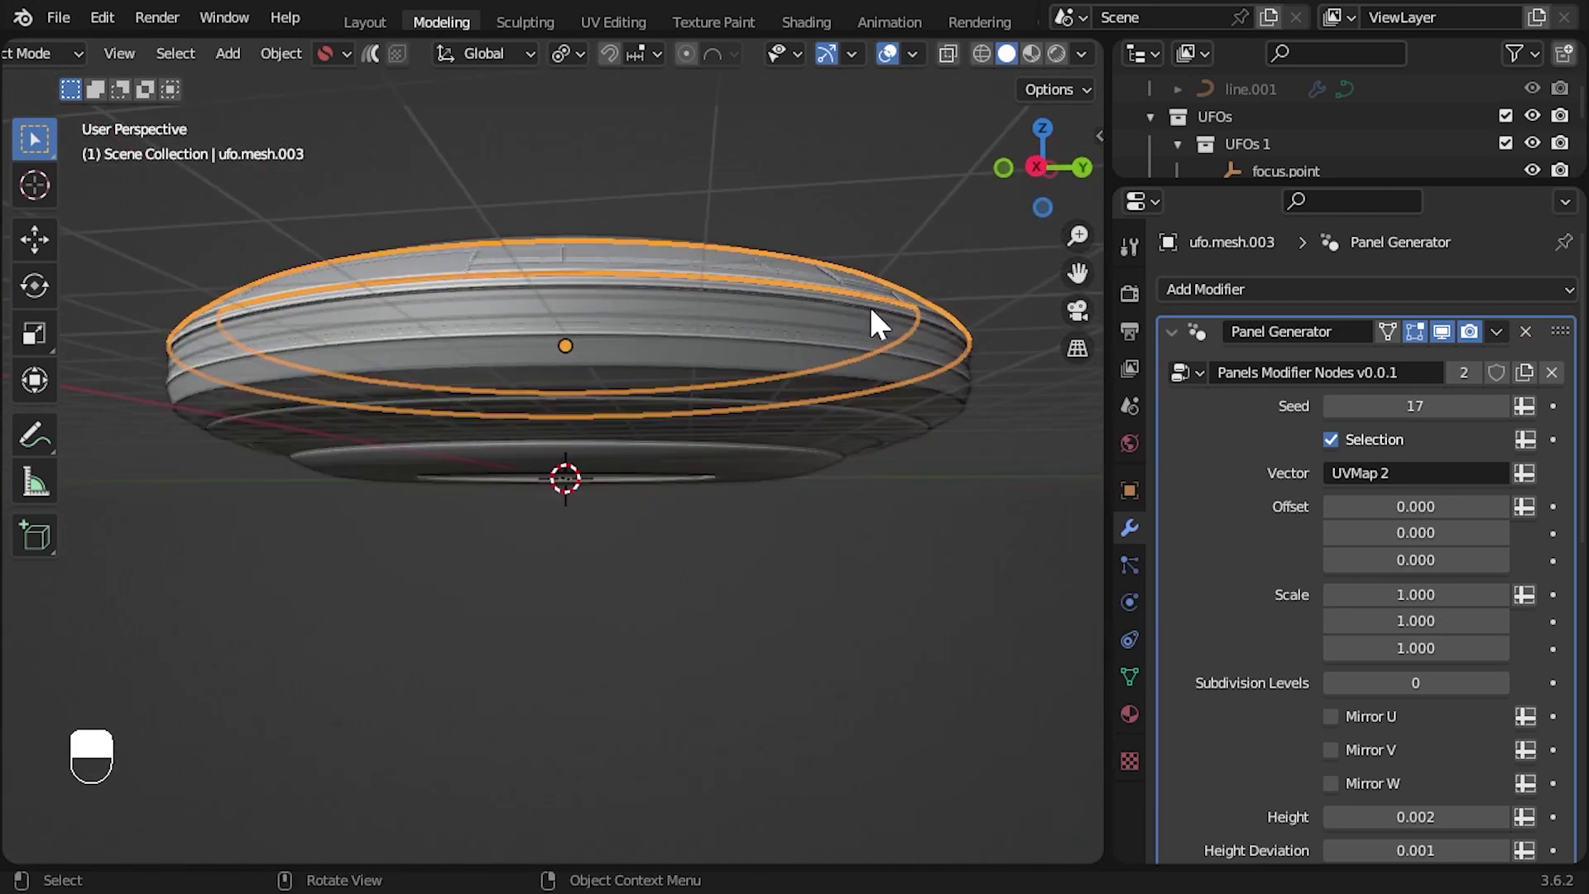
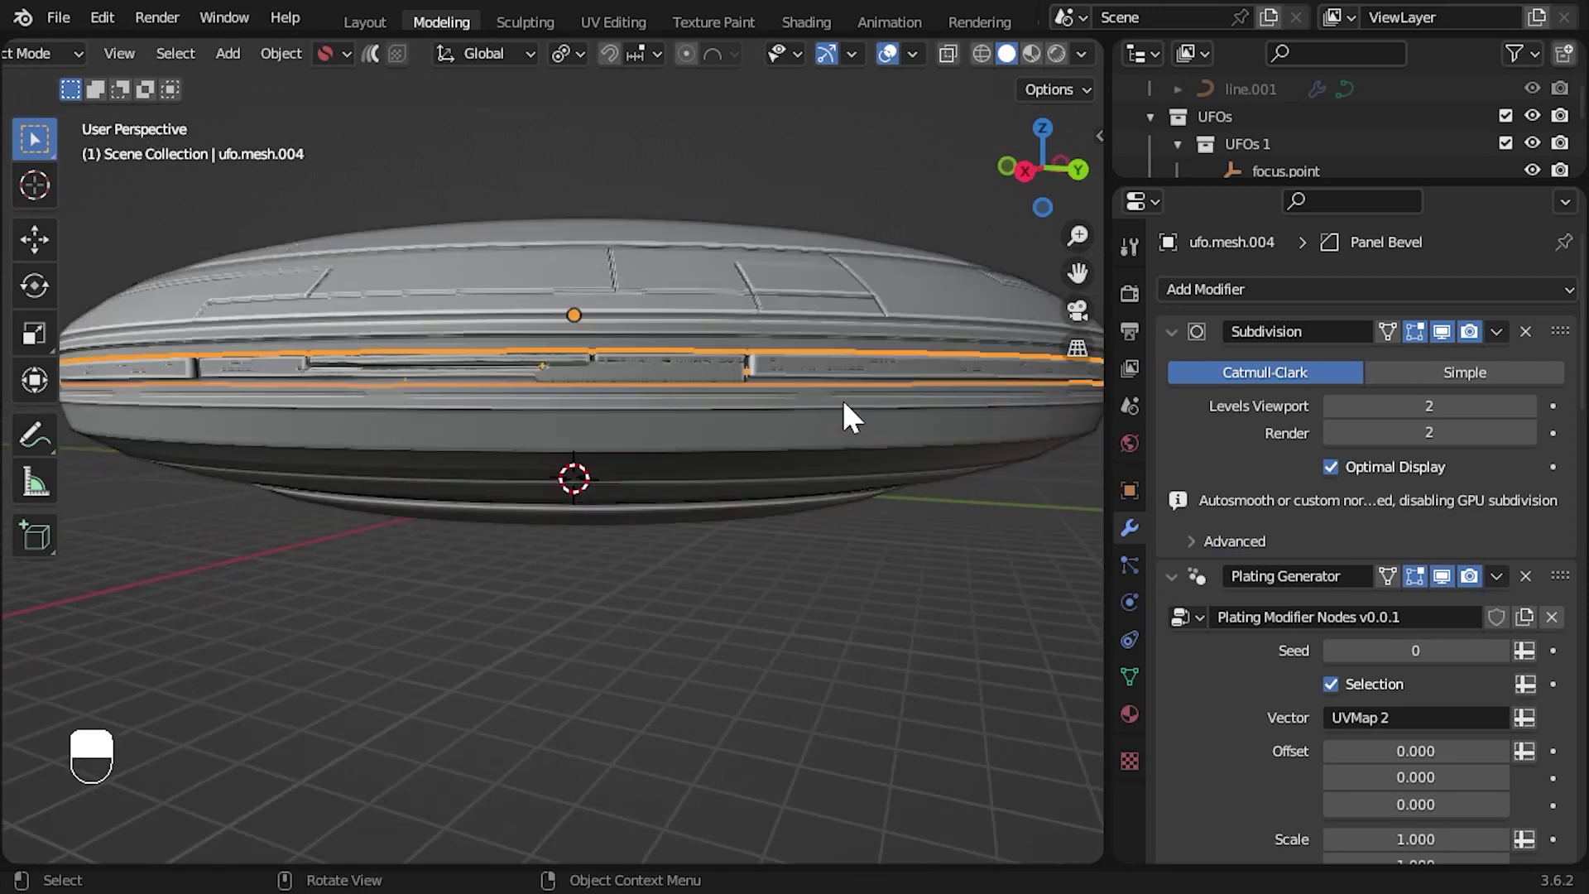
- Adjust the band's plating scale to about 40.8 by 11.1 with recess -0.025 and seed 29
drag(849, 414, 402, 436)
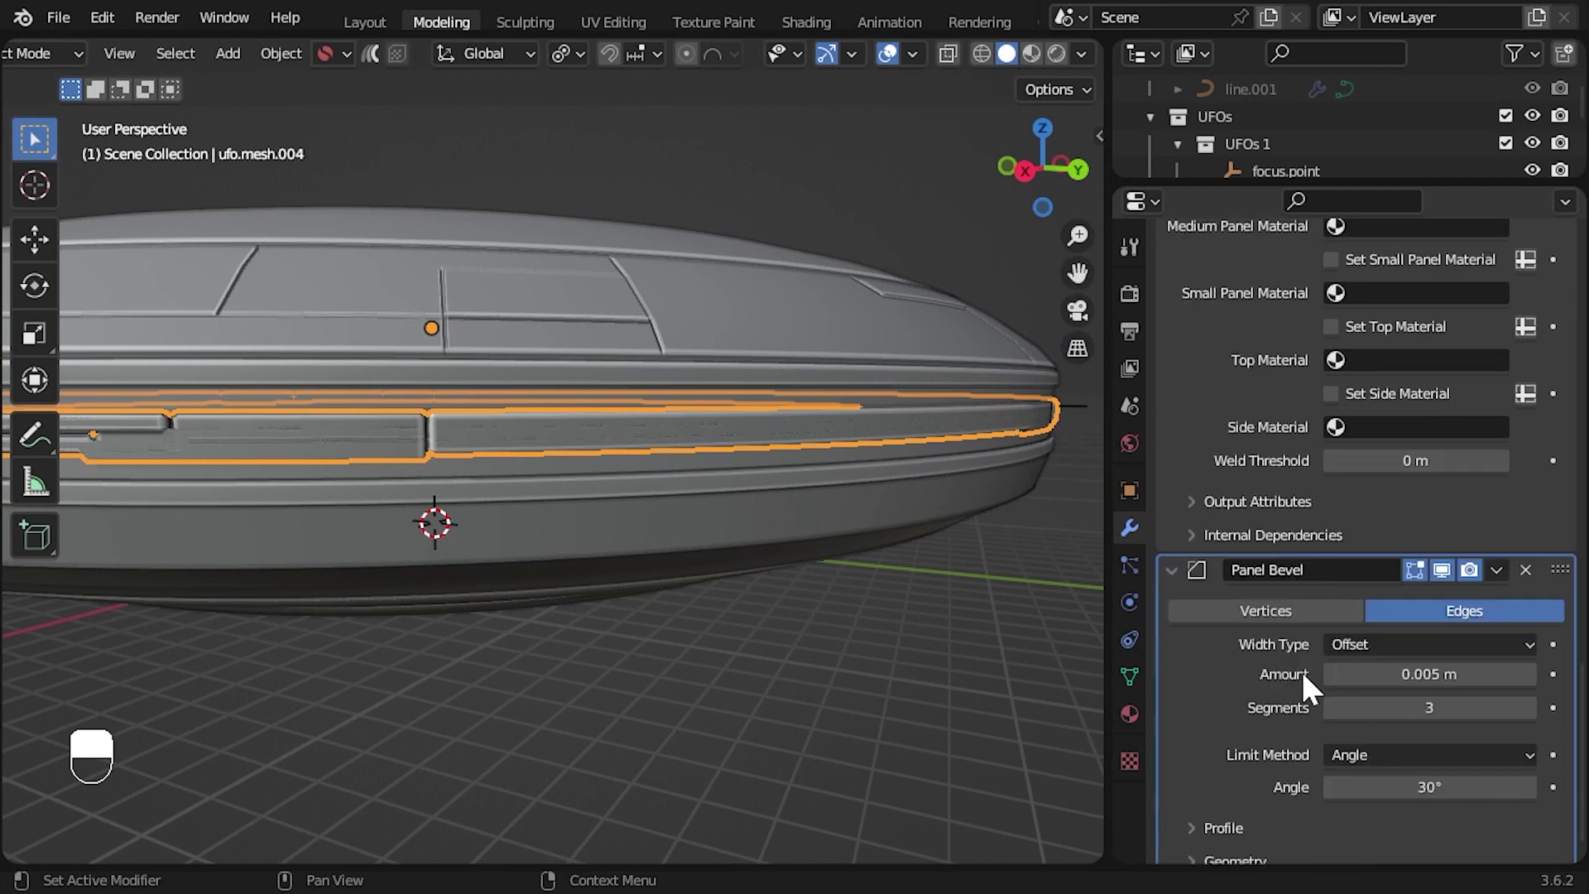
middle_click(523, 556)
drag(542, 557, 924, 456)
middle_click(937, 466)
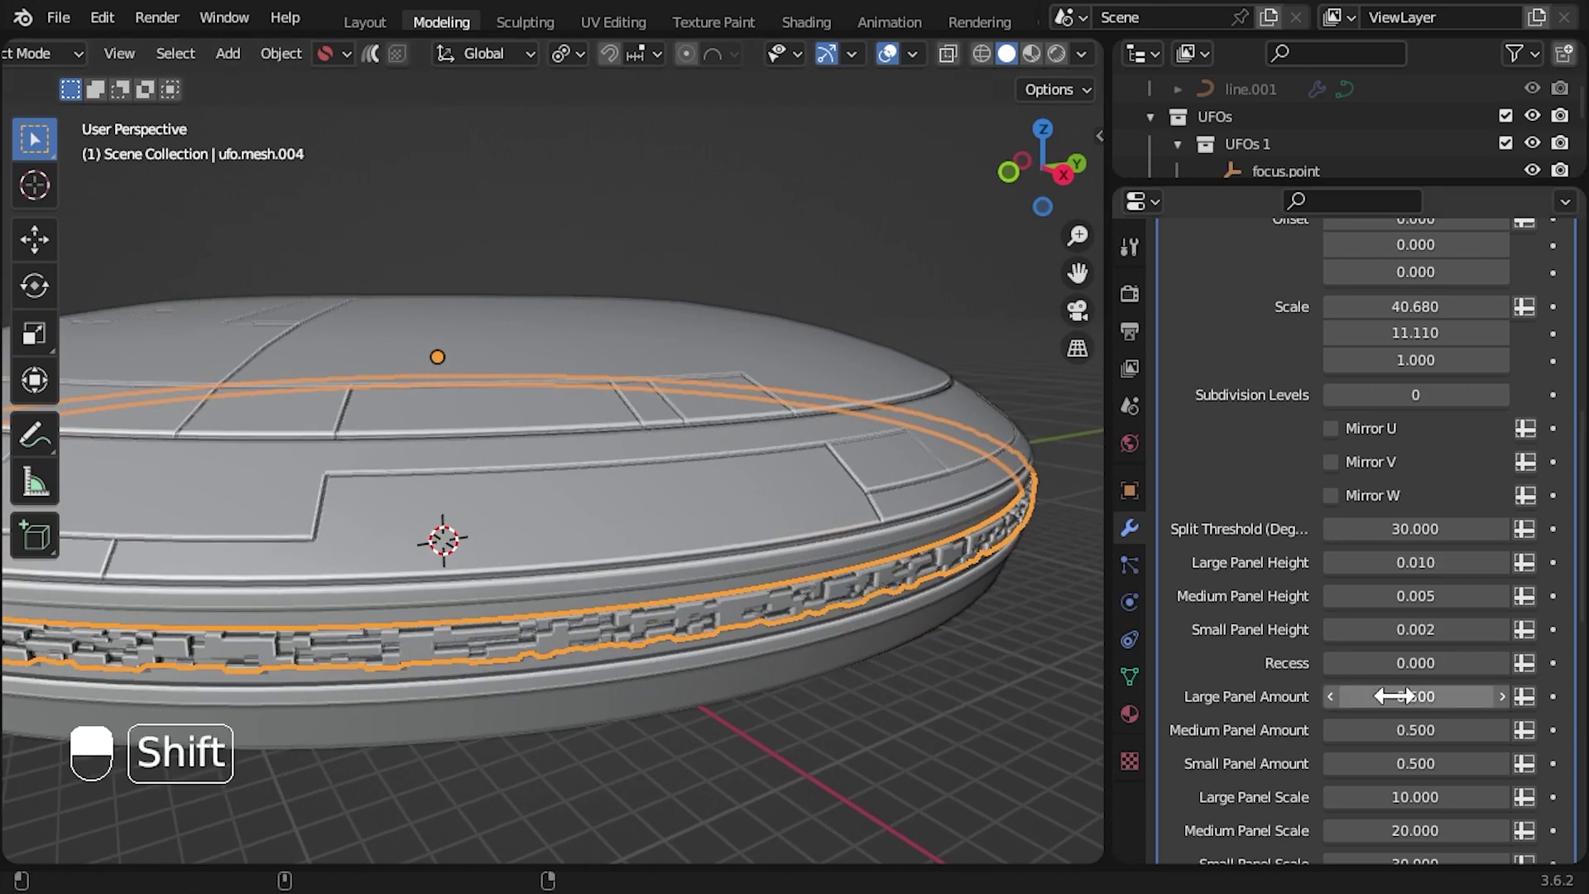
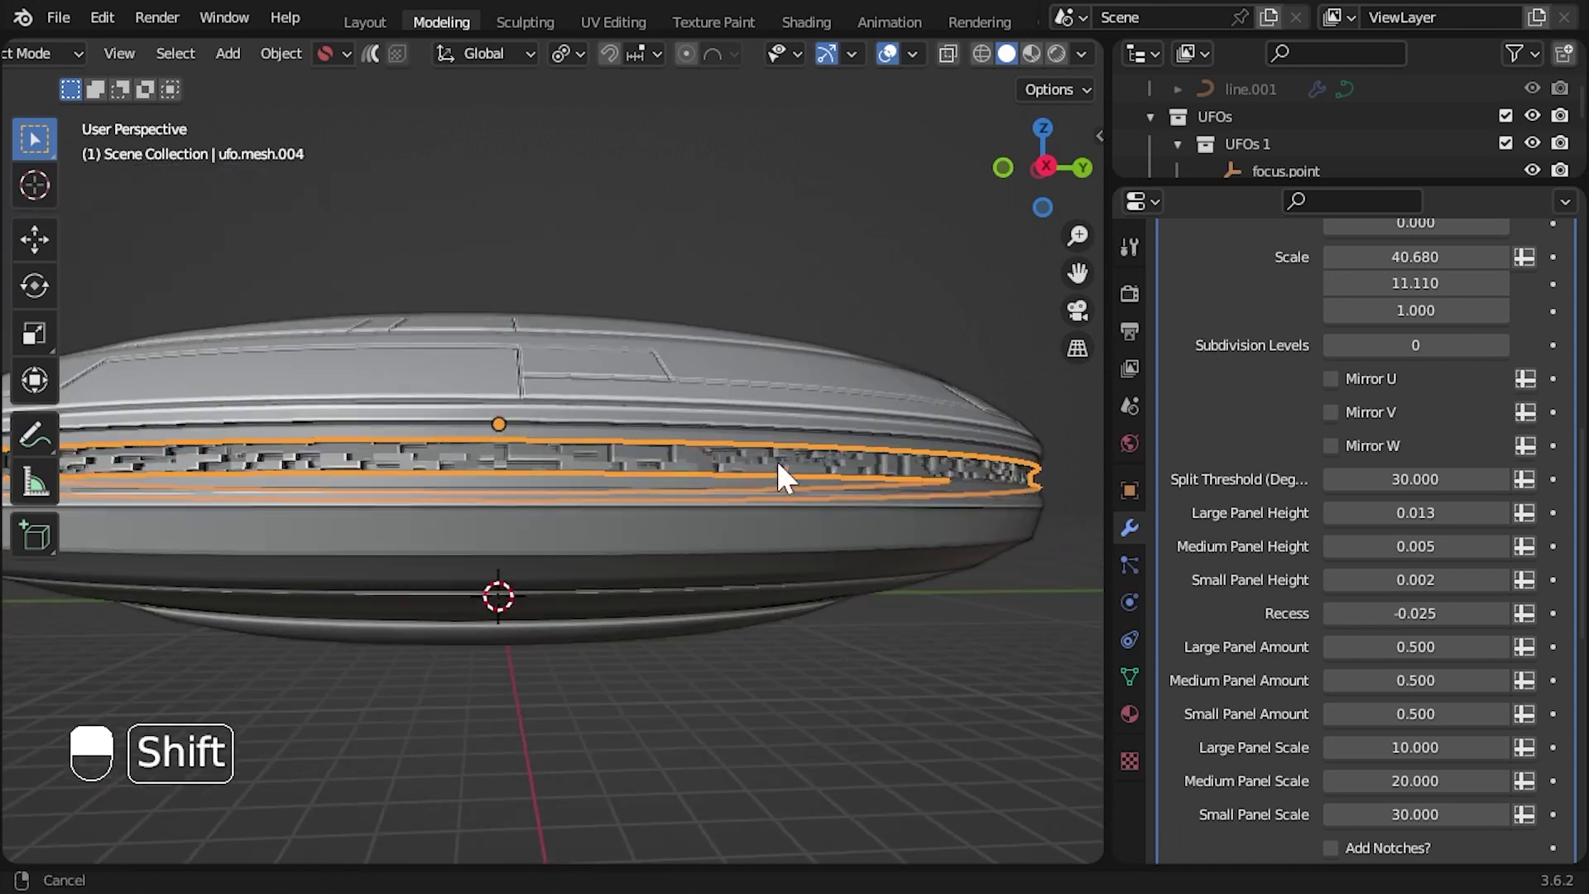
- Shrink the band's greebles to max scale 0.005 on all axes with high density
drag(724, 465, 741, 444)
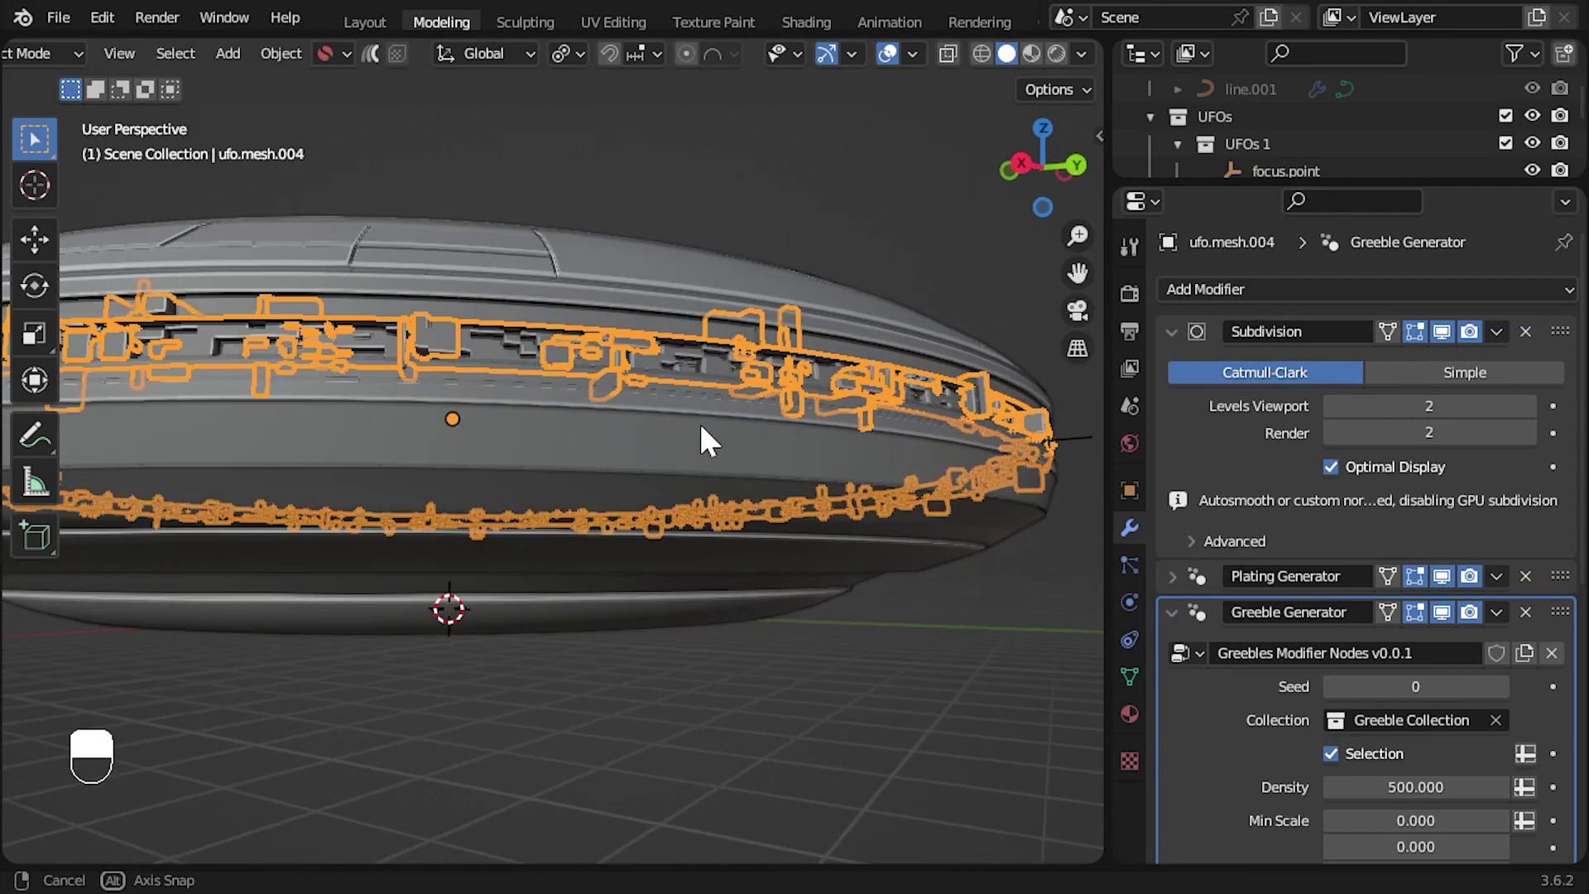
drag(674, 455, 682, 540)
drag(579, 456, 793, 445)
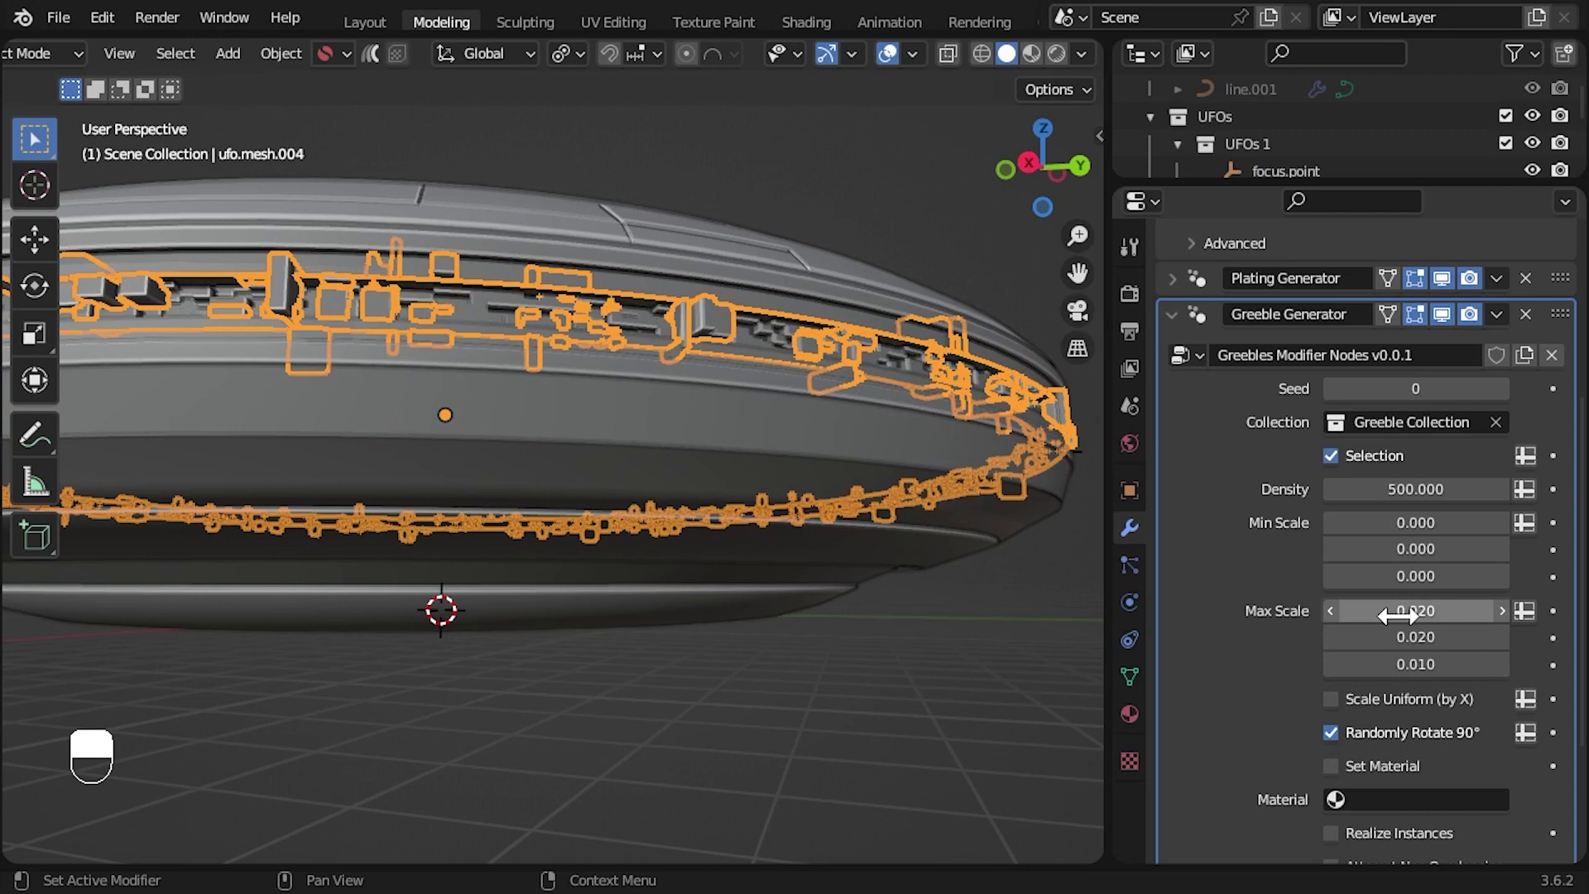
key(KP_0)
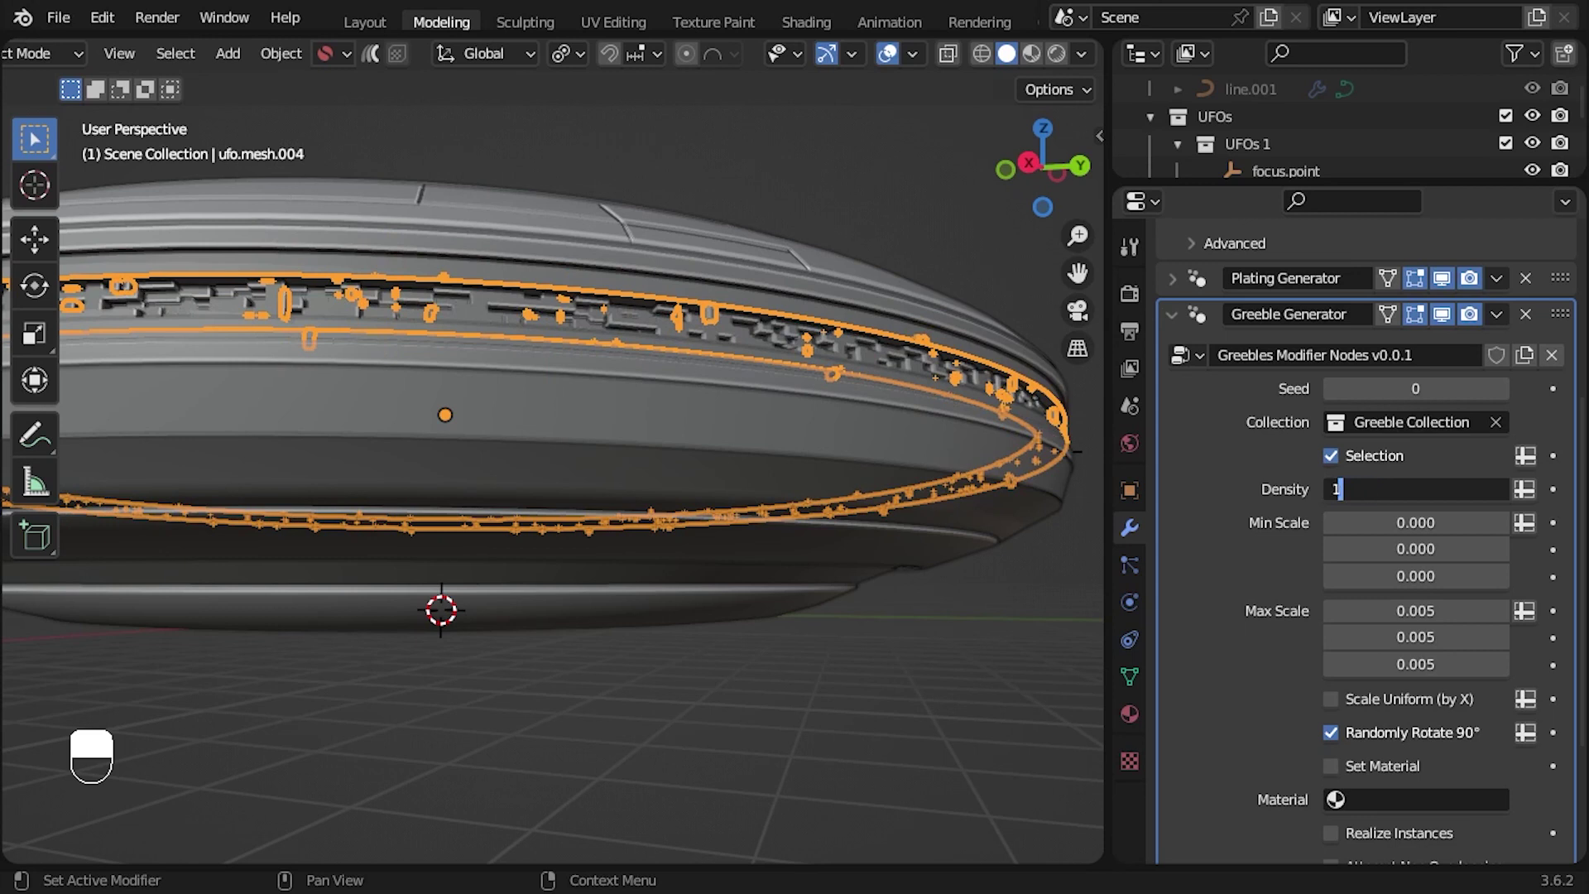
- Restrict greebles to the Small Panels selection and inspect the band up close
key(KP_0)
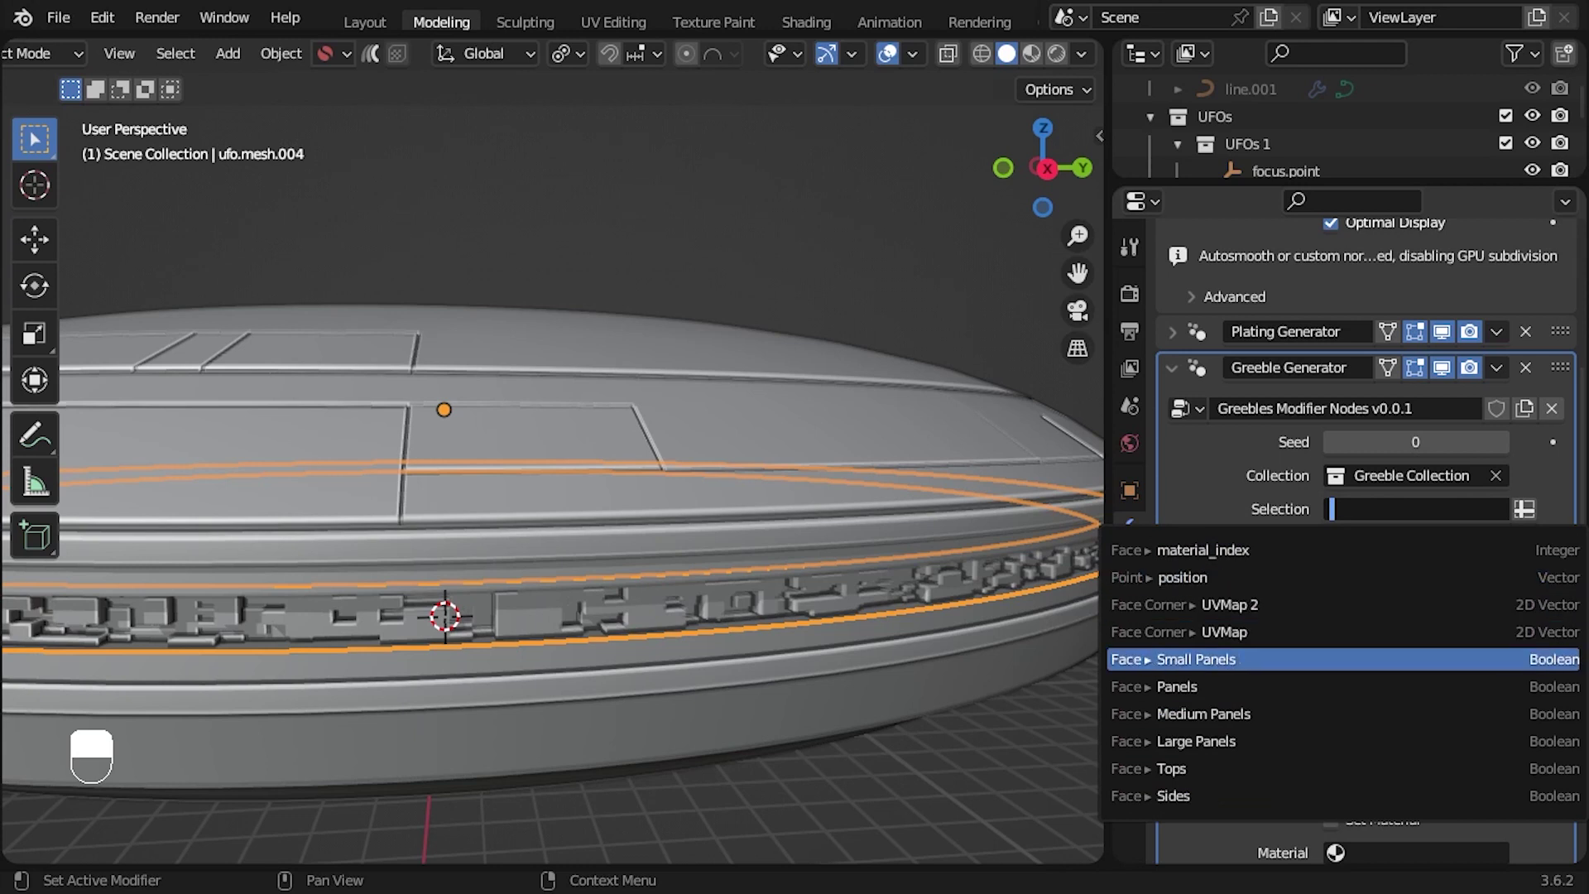
drag(1279, 668, 713, 665)
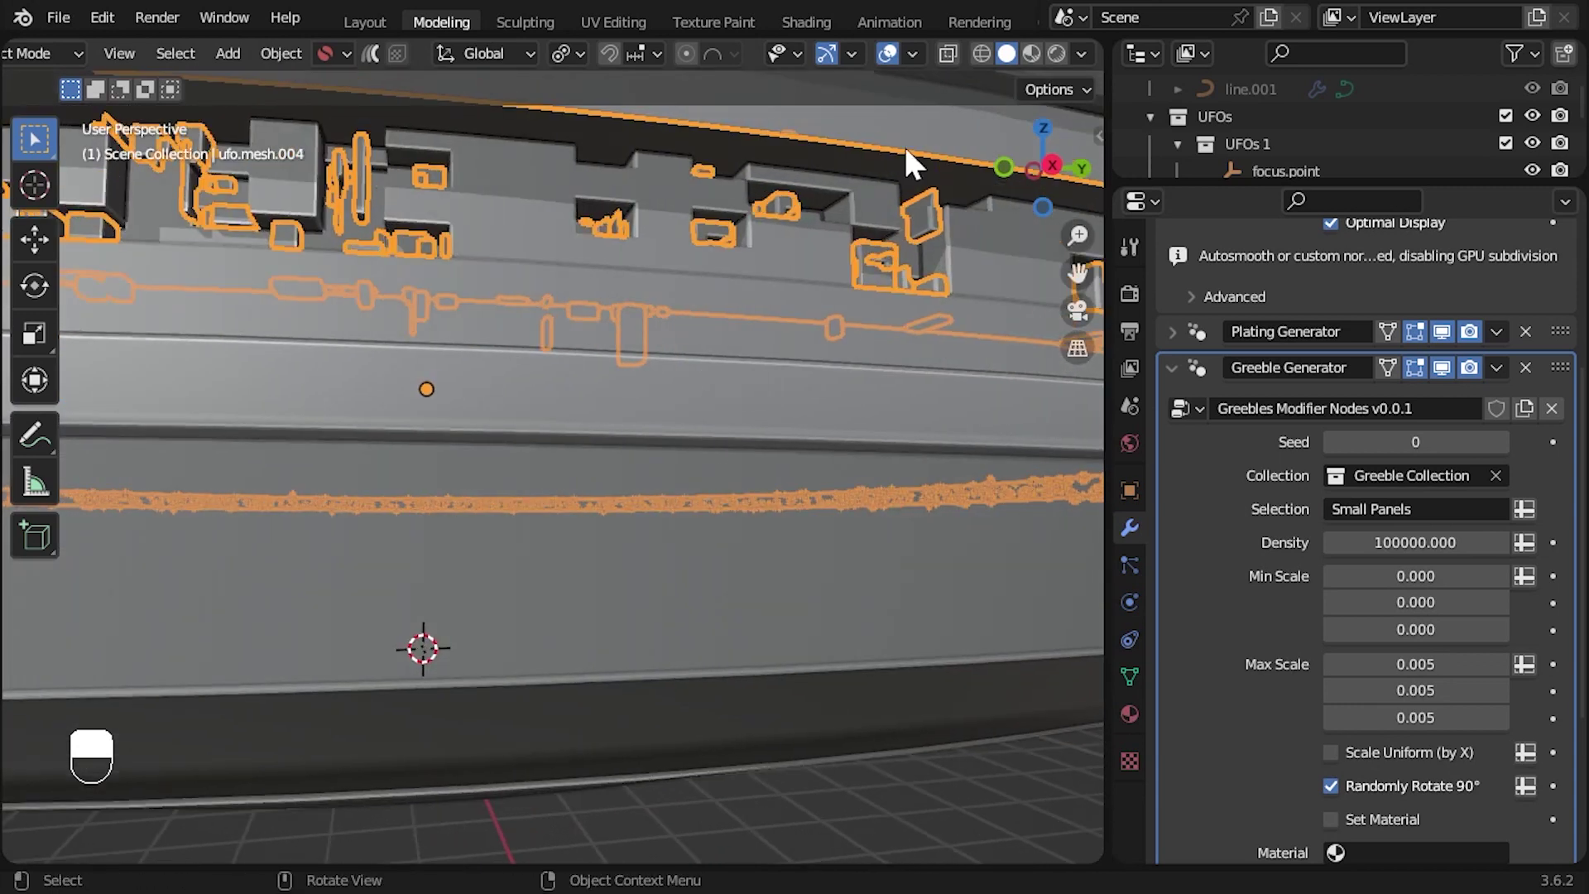
drag(817, 273, 940, 128)
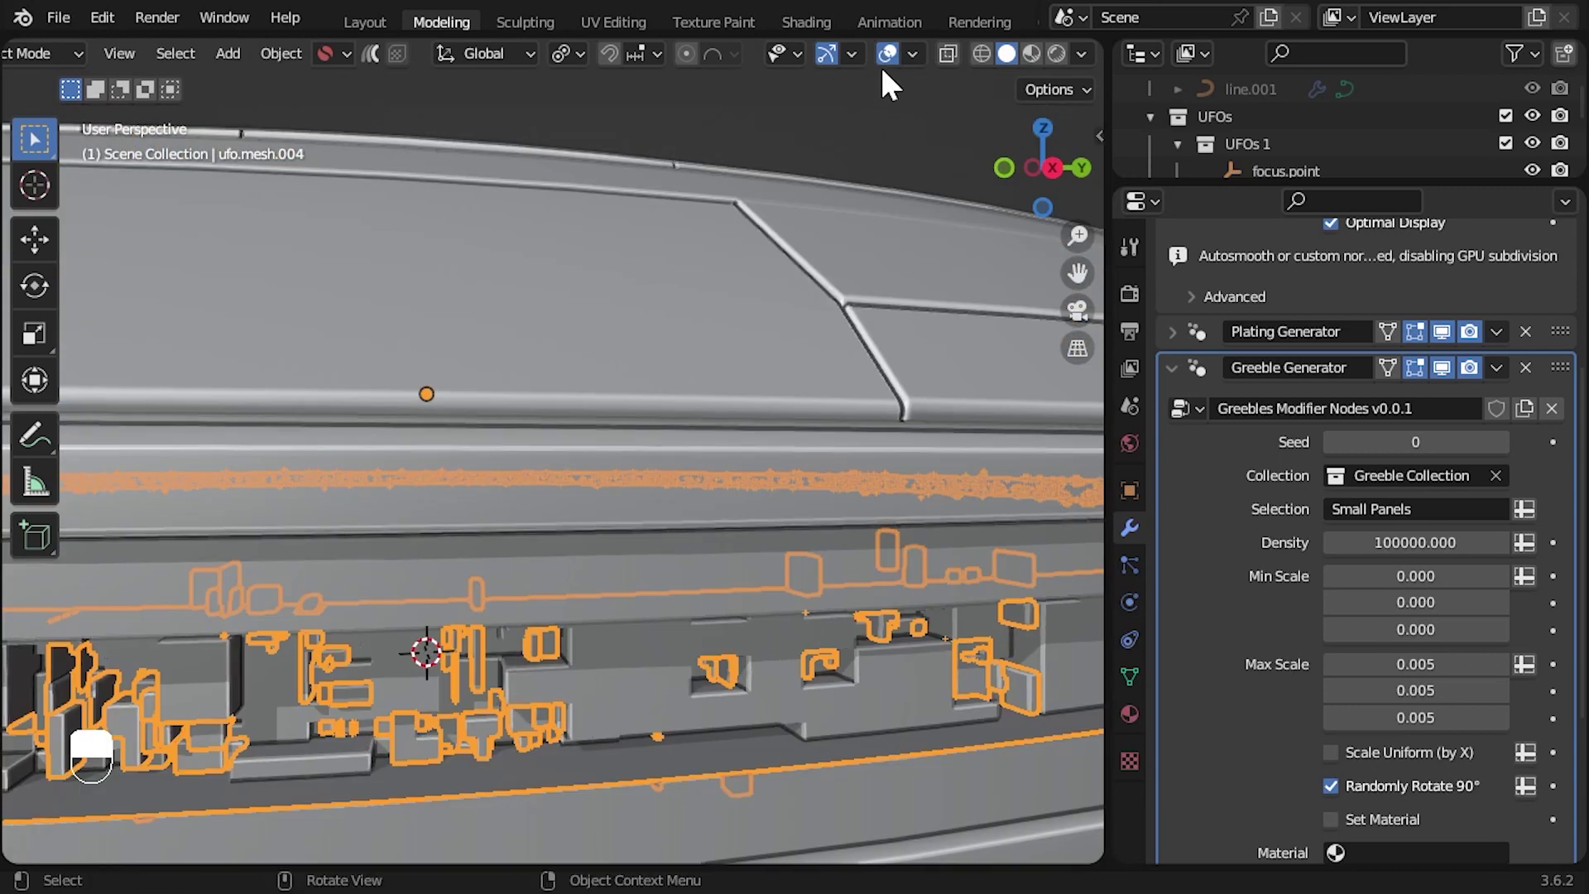
drag(900, 61, 731, 577)
drag(673, 399, 903, 65)
drag(689, 437, 697, 429)
drag(1507, 341, 731, 578)
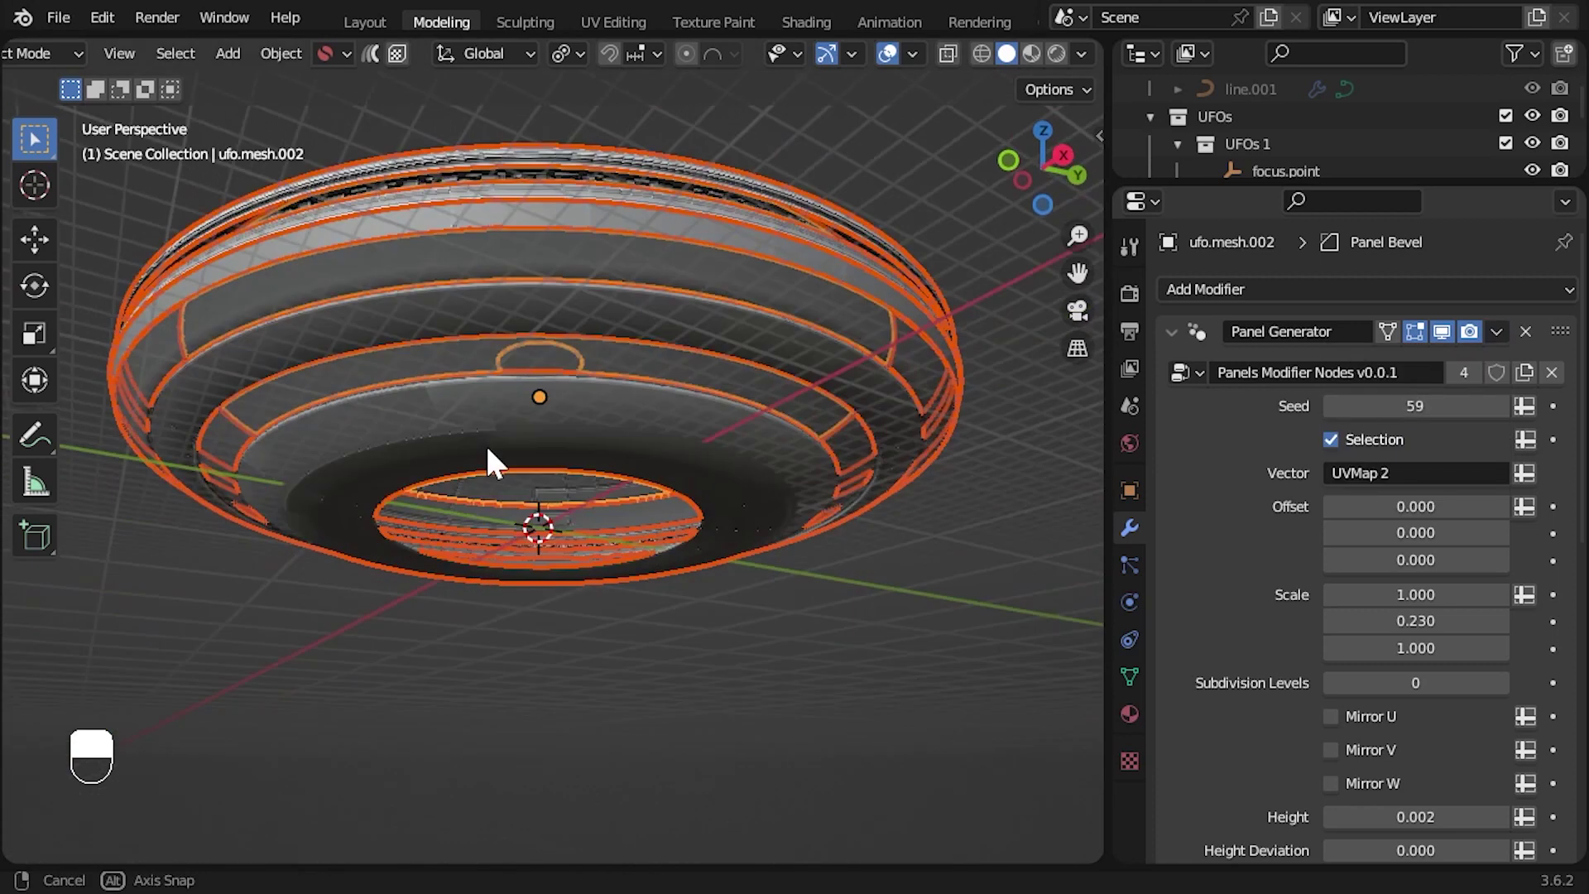
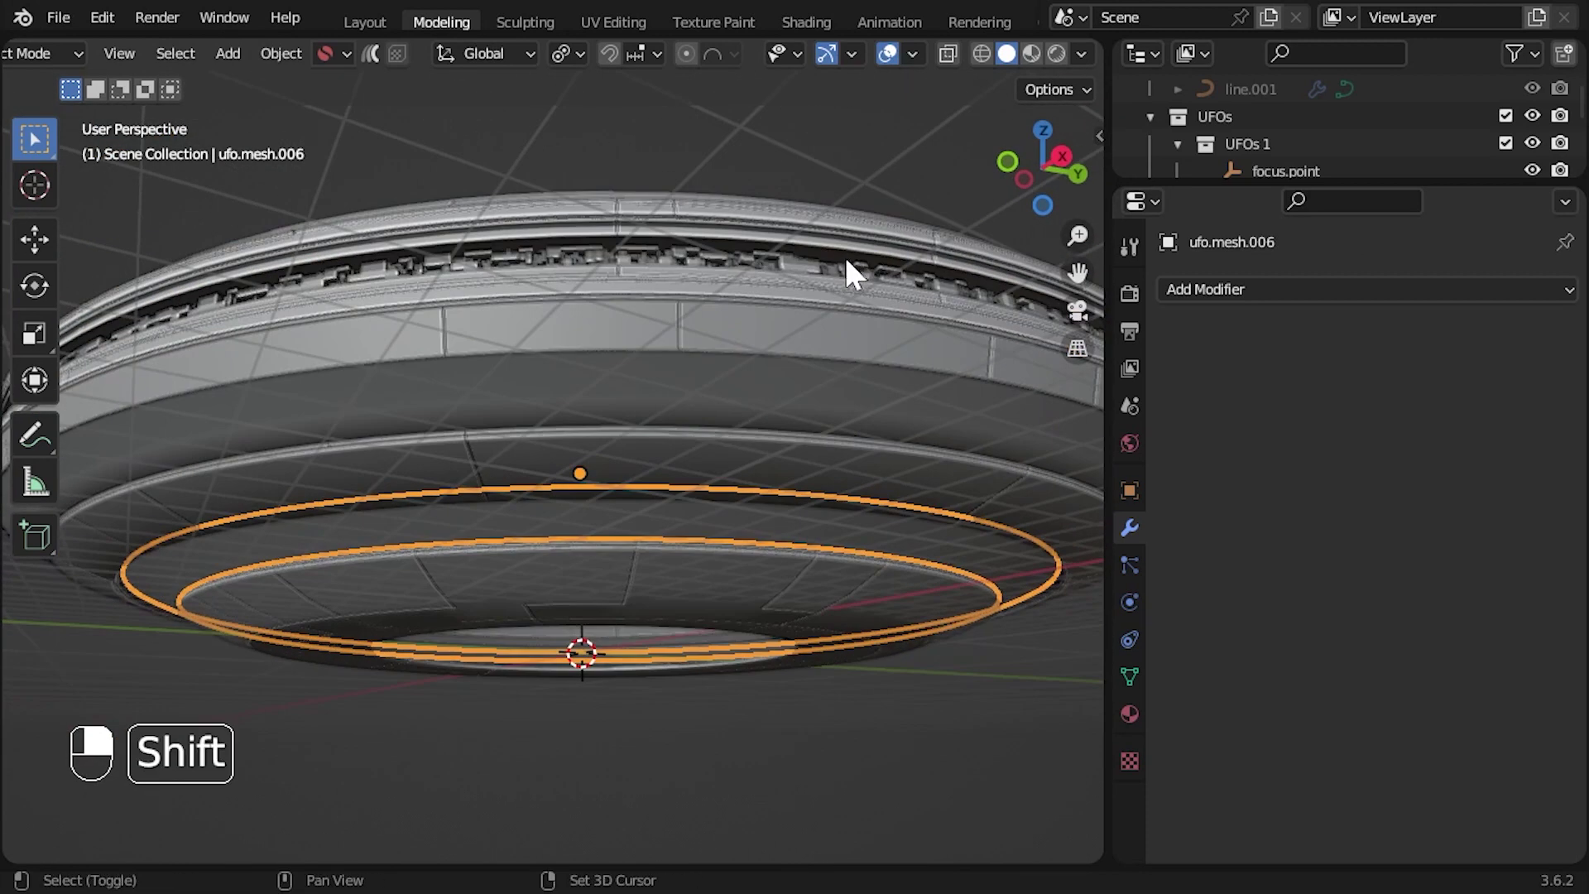
- Select the greebled band, frame the whole saucer and hide viewport overlays
middle_click(860, 284)
click(859, 284)
drag(1178, 330, 894, 74)
click(895, 73)
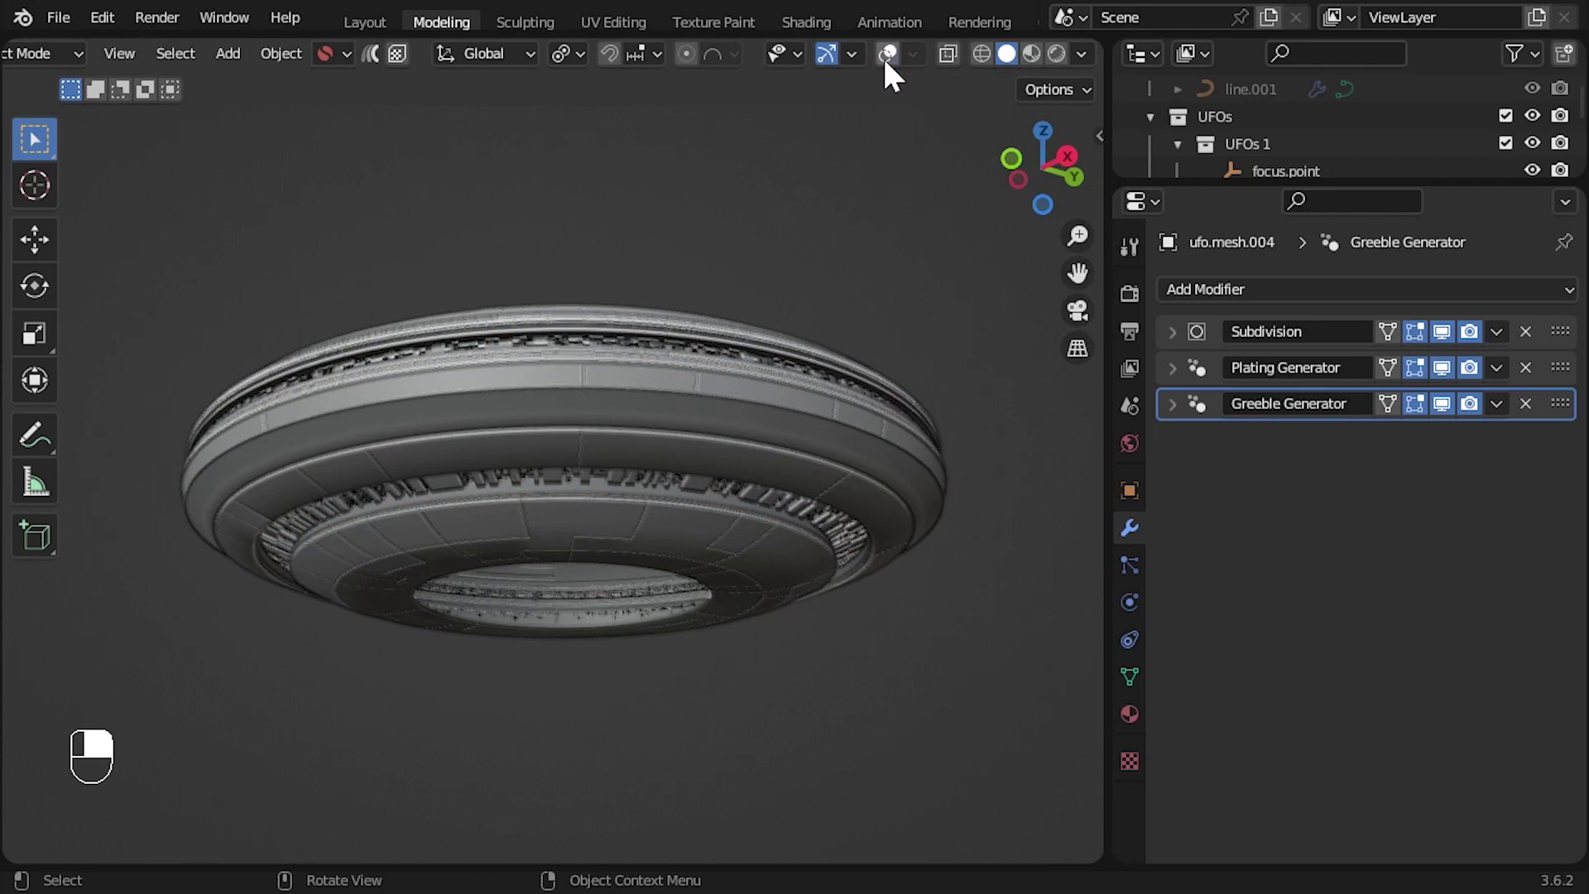